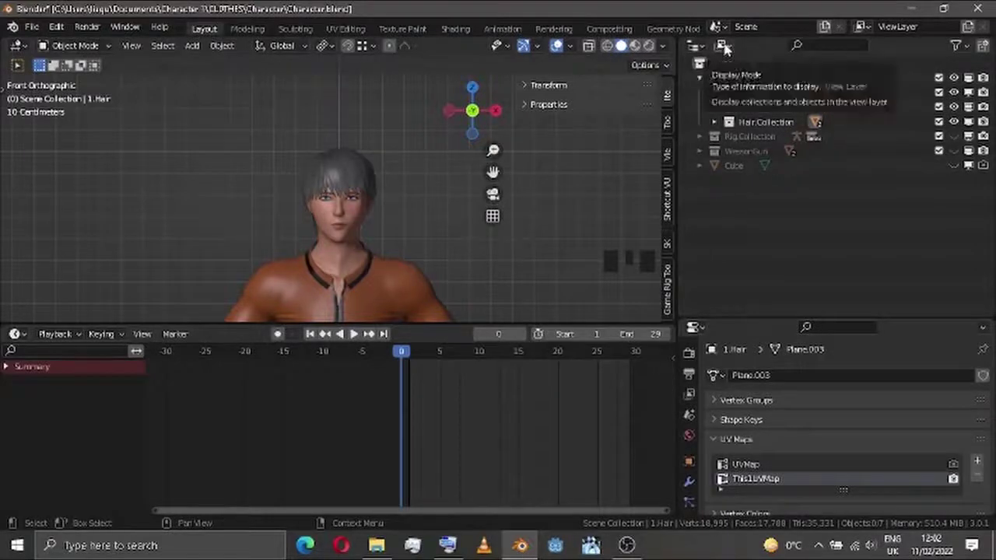
# - Scroll the Outliner, unhide Control.rig and make it active so its Armature settings show
pyautogui.moveTo(728, 50); pyautogui.dragTo(749, 121)
pyautogui.scroll(-3)
pyautogui.scroll(-3)
pyautogui.scroll(3)
pyautogui.moveTo(731, 48); pyautogui.dragTo(734, 79)
pyautogui.scroll(3)
pyautogui.moveTo(703, 86); pyautogui.dragTo(749, 203)
pyautogui.scroll(-3)
pyautogui.scroll(3)
pyautogui.moveTo(736, 47); pyautogui.dragTo(369, 129)
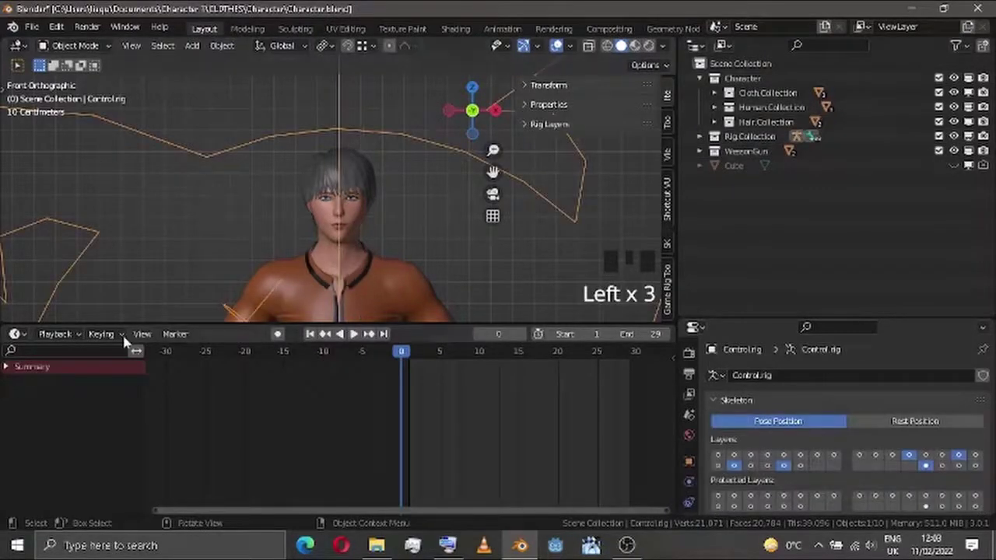
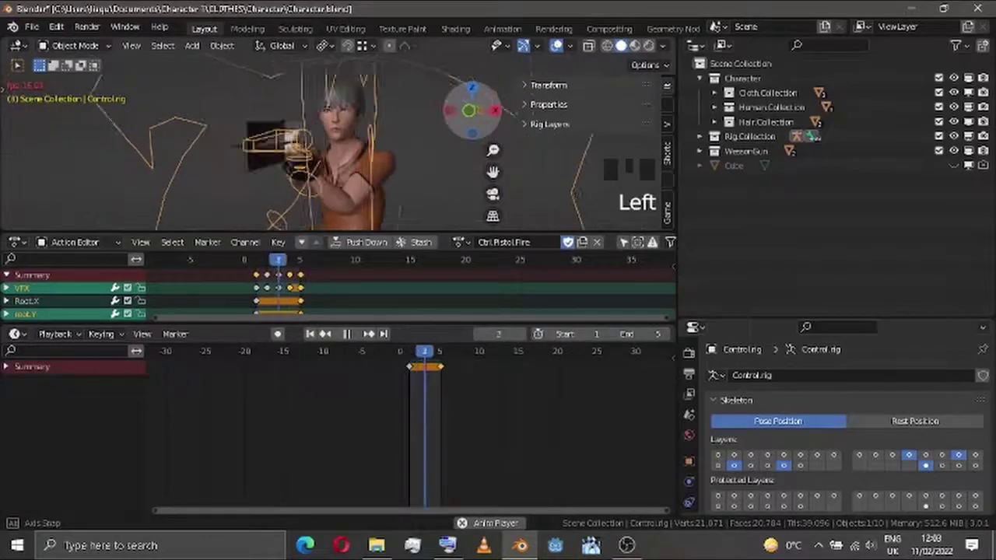
# - Orbit to face the shooting character and play the pistol shoot action from an early frame
pyautogui.moveTo(353, 338); pyautogui.dragTo(356, 332)
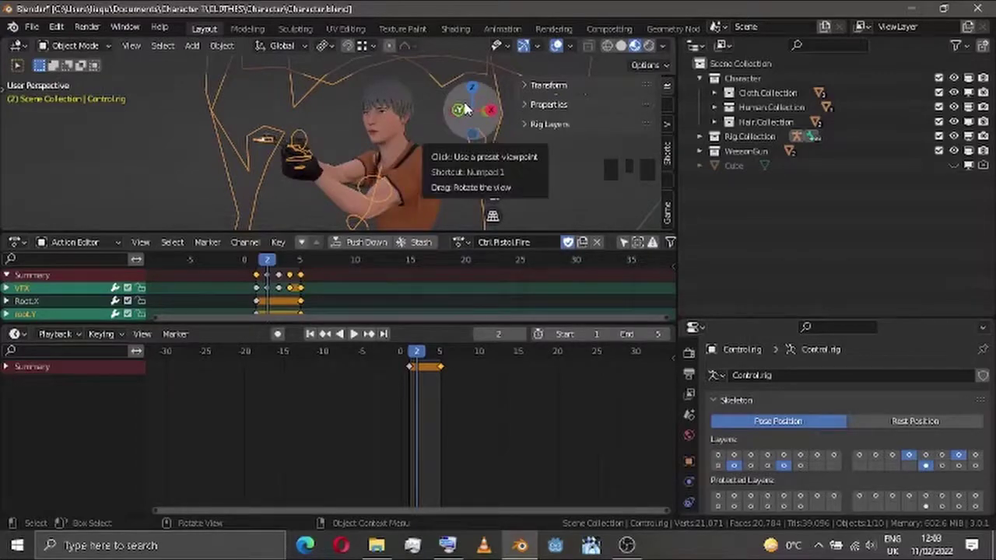
pyautogui.moveTo(362, 337); pyautogui.dragTo(560, 43)
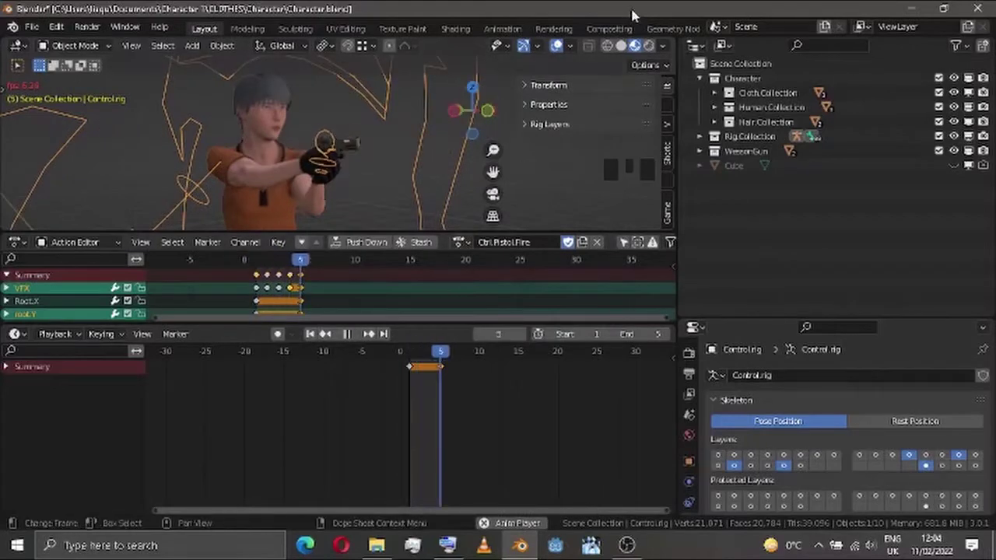
pyautogui.click(628, 51)
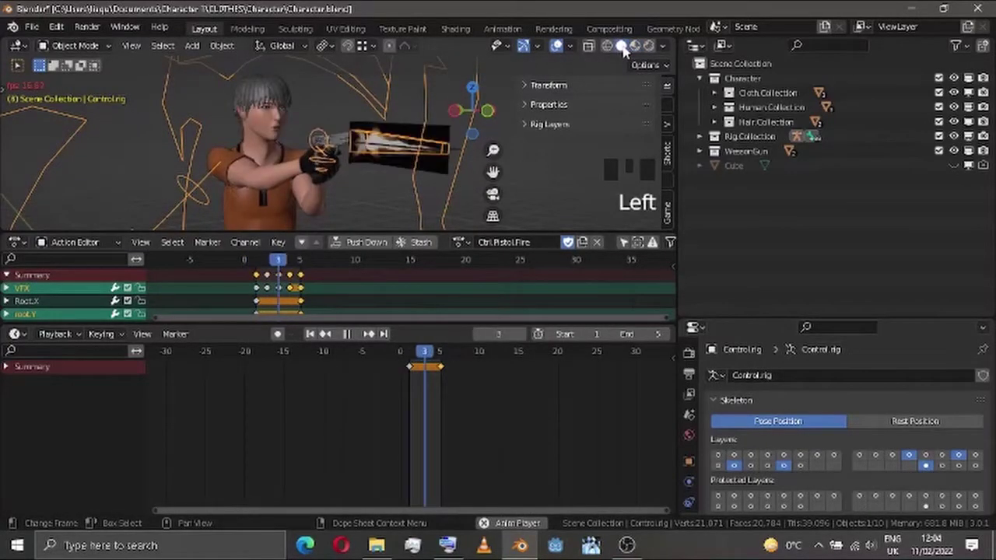
pyautogui.moveTo(357, 340); pyautogui.dragTo(355, 333)
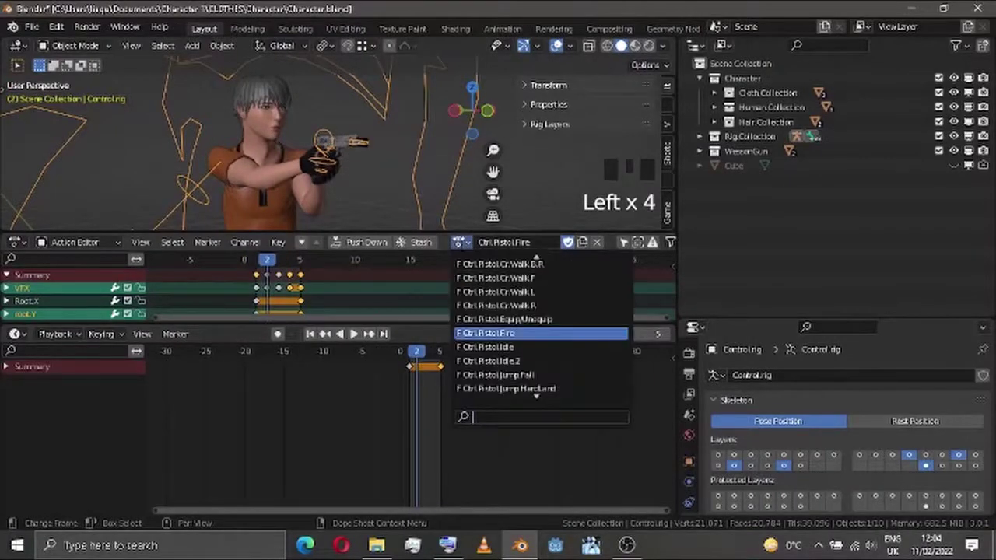
# - Pick the running jump action from the action browse list and watch it from the side
pyautogui.press('BackSpace')
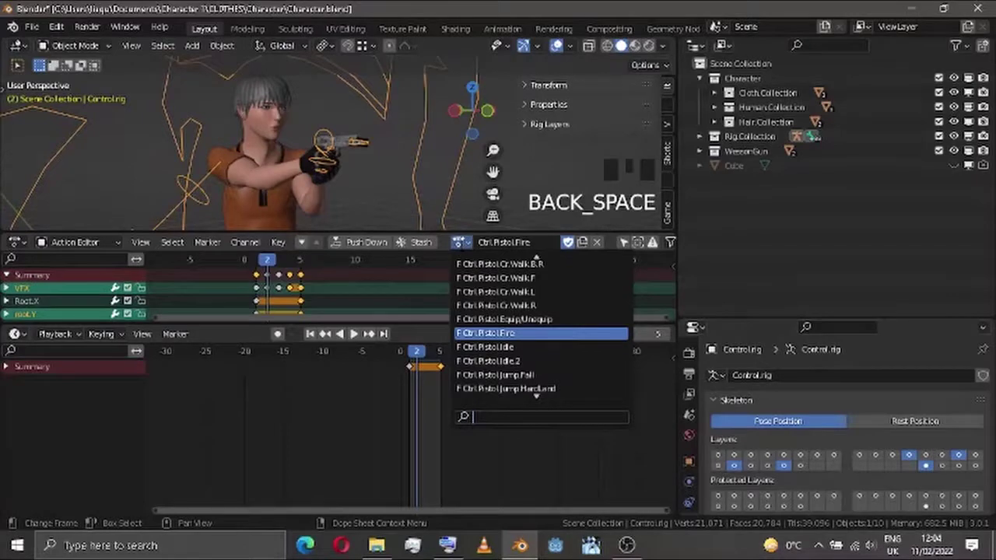
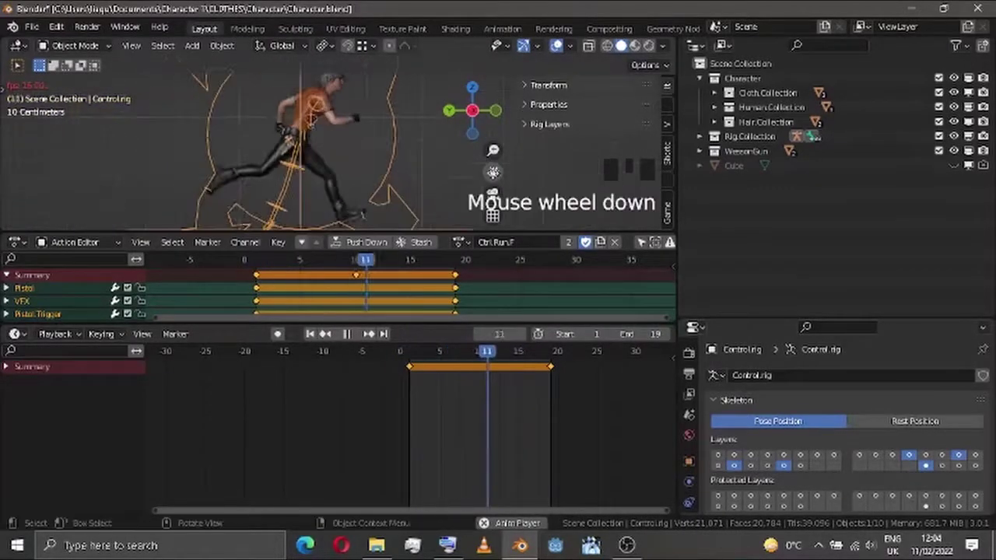
pyautogui.click(476, 118)
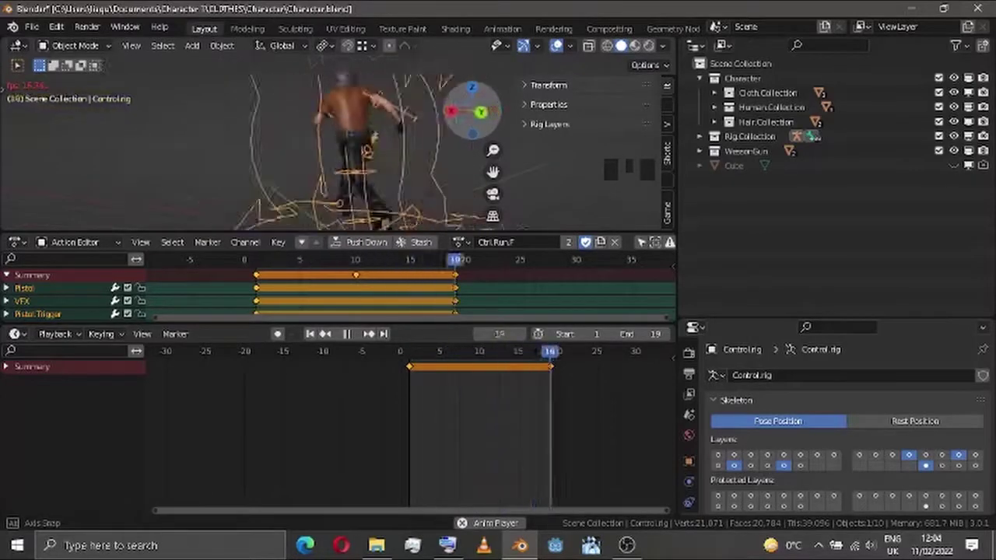
pyautogui.click(496, 118)
pyautogui.click(468, 245)
pyautogui.press('m')
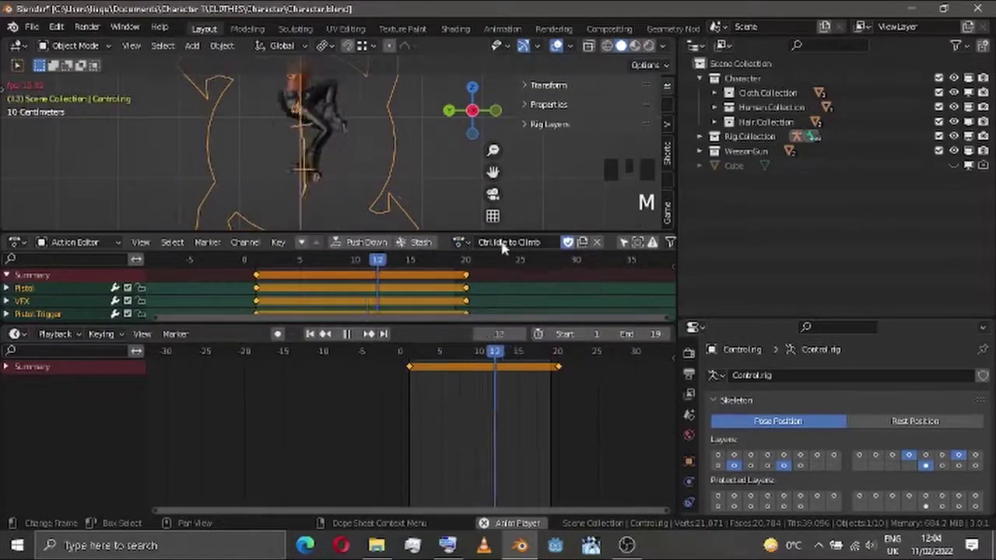
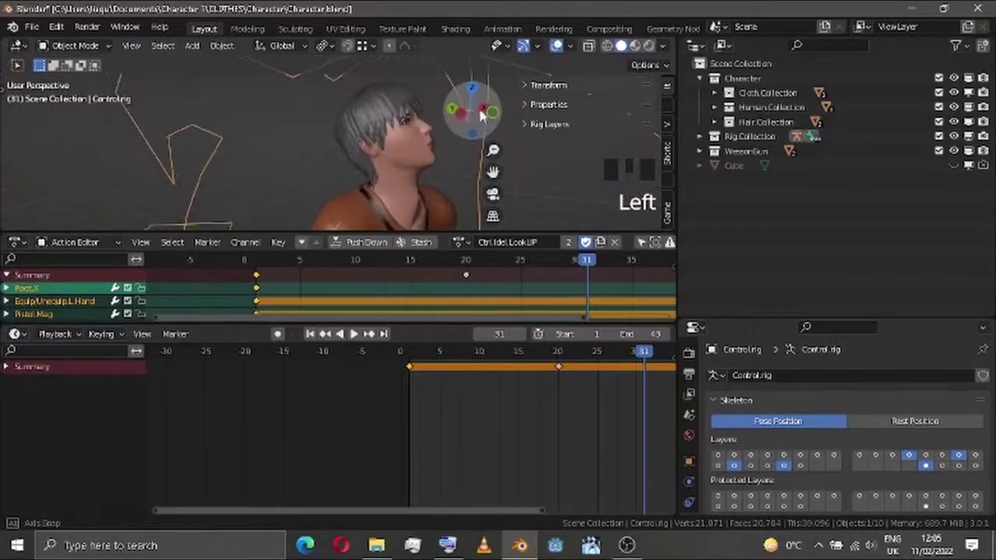
# - View the character from the right side for the prone roll action
pyautogui.click(497, 116)
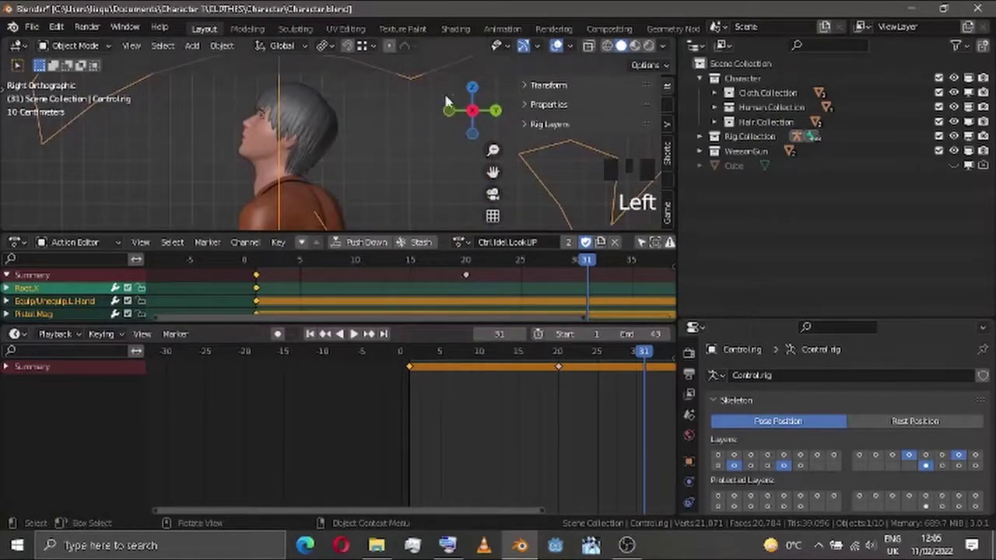
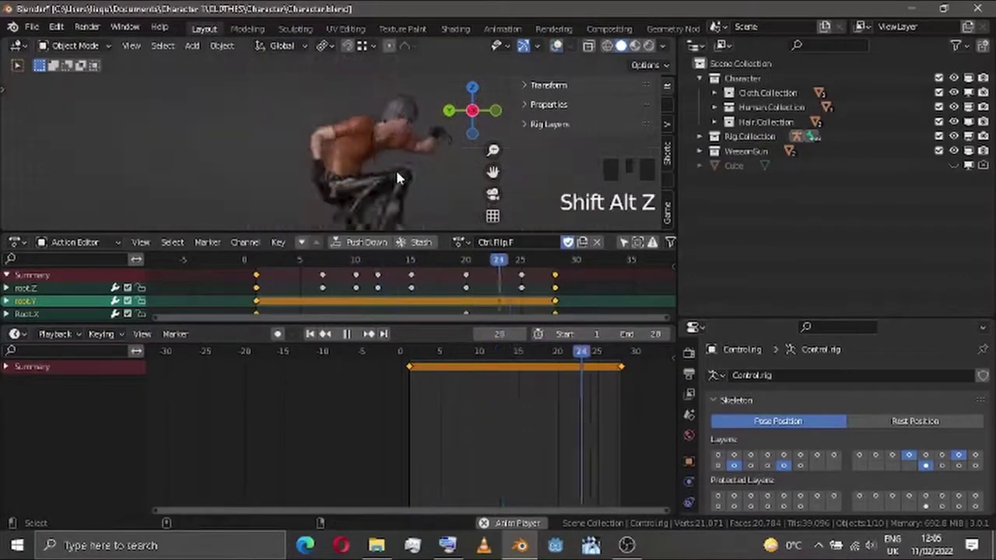
# - Expand the Character hierarchy in the Outliner and bring up the action browse list for the next action
pyautogui.scroll(-3)
pyautogui.click(482, 120)
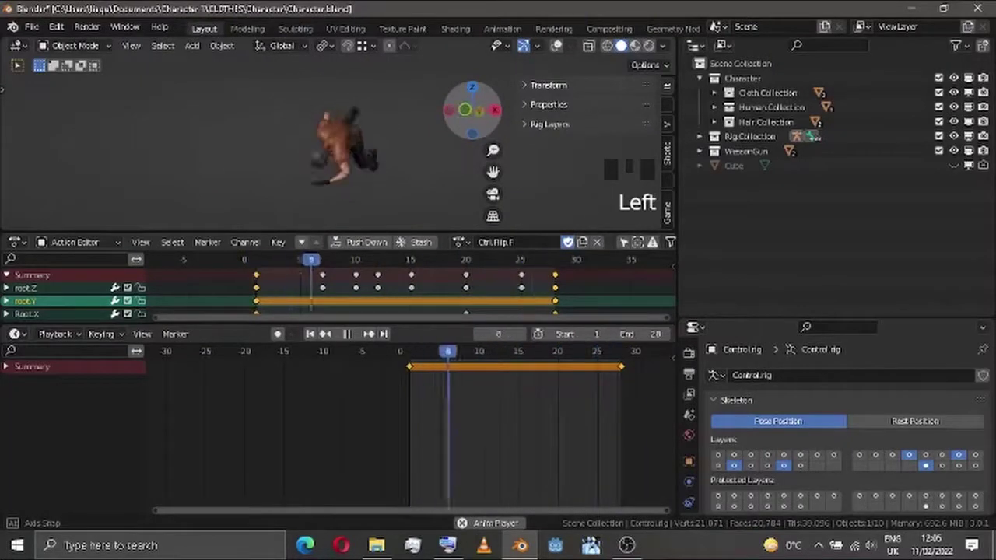
pyautogui.click(718, 113)
pyautogui.click(961, 153)
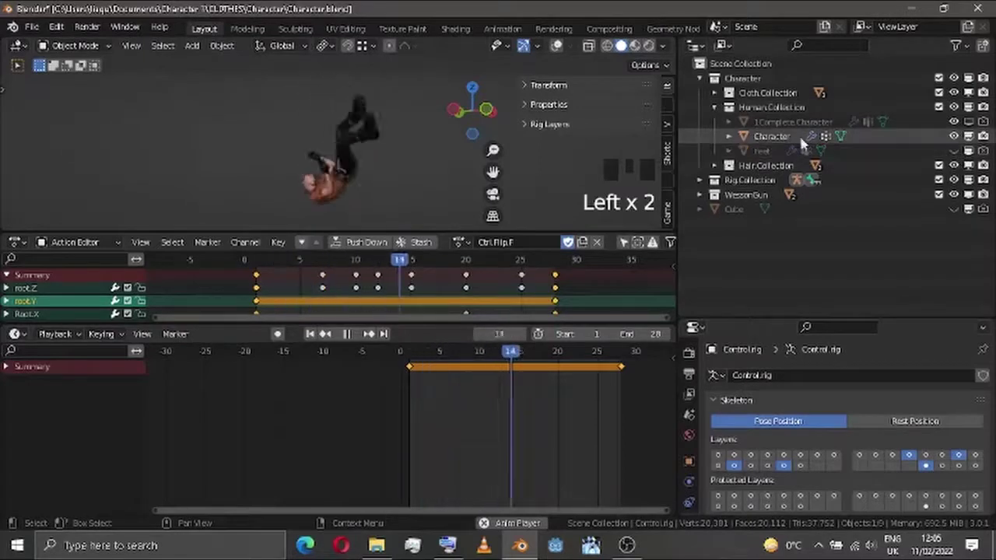
pyautogui.click(487, 110)
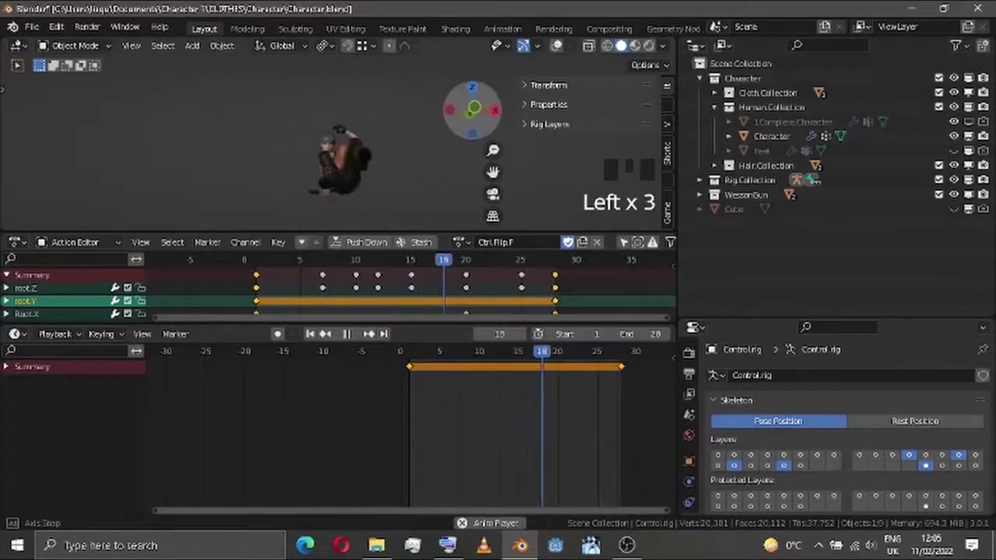
pyautogui.click(467, 111)
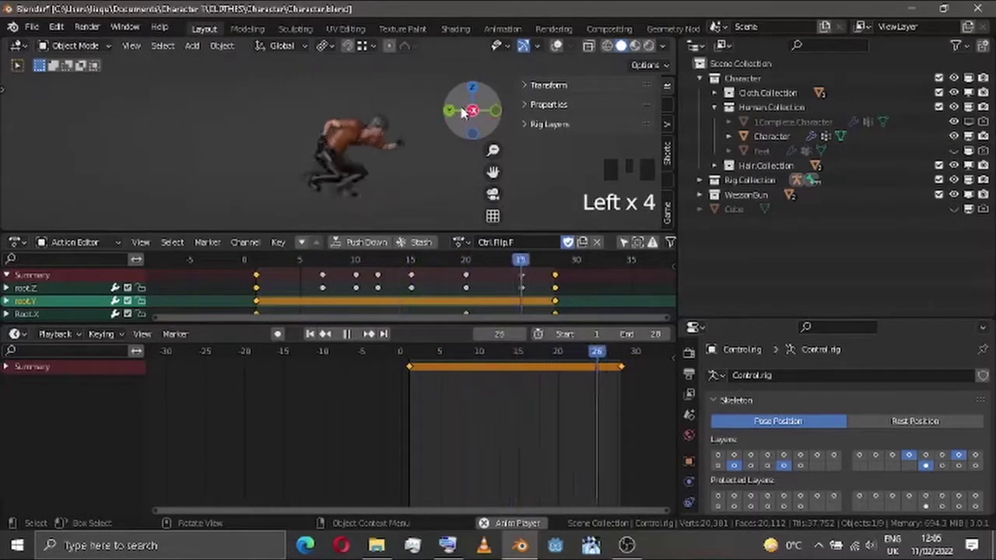
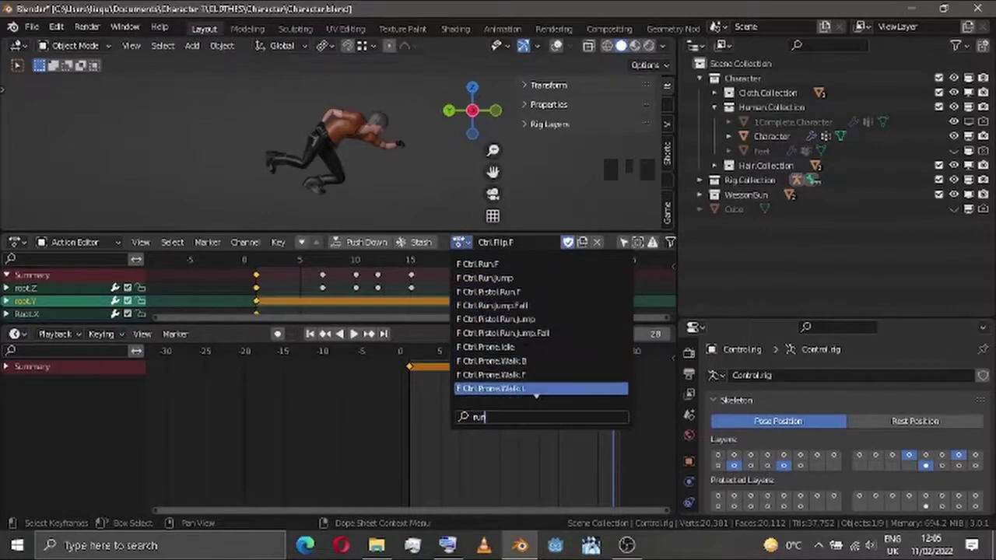
# - Clear the search, load the crouch-rise action and scrub playback through its frames
pyautogui.press('BackSpace')
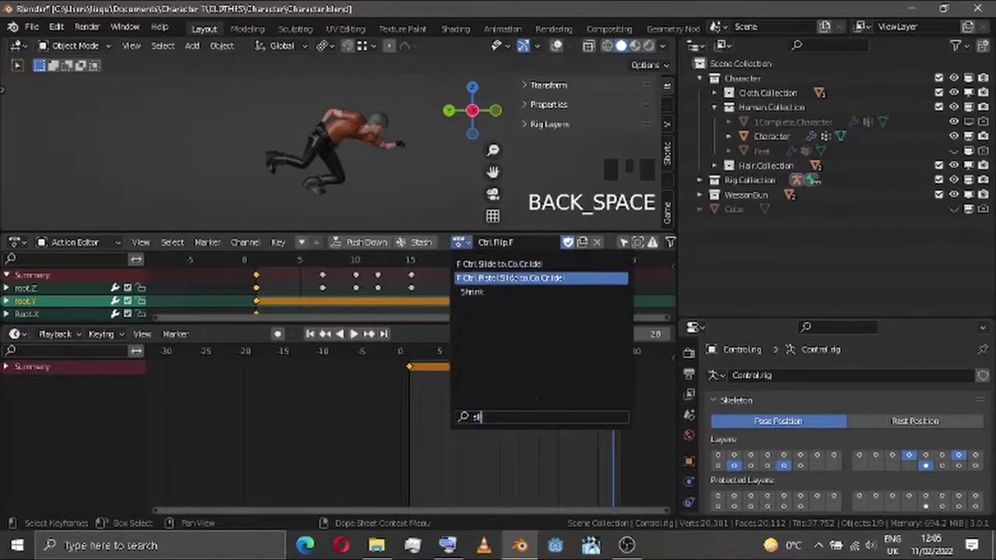
pyautogui.moveTo(615, 358); pyautogui.dragTo(451, 360)
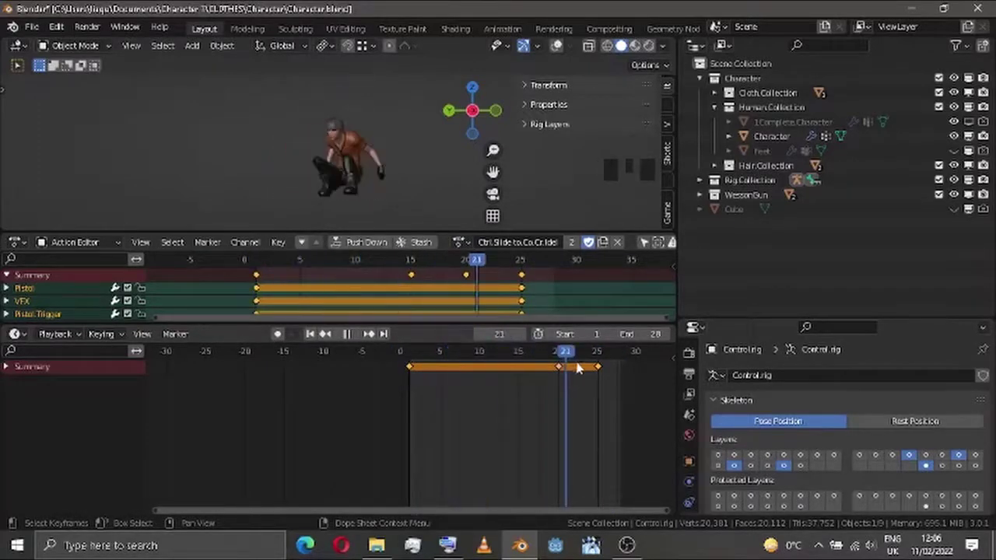
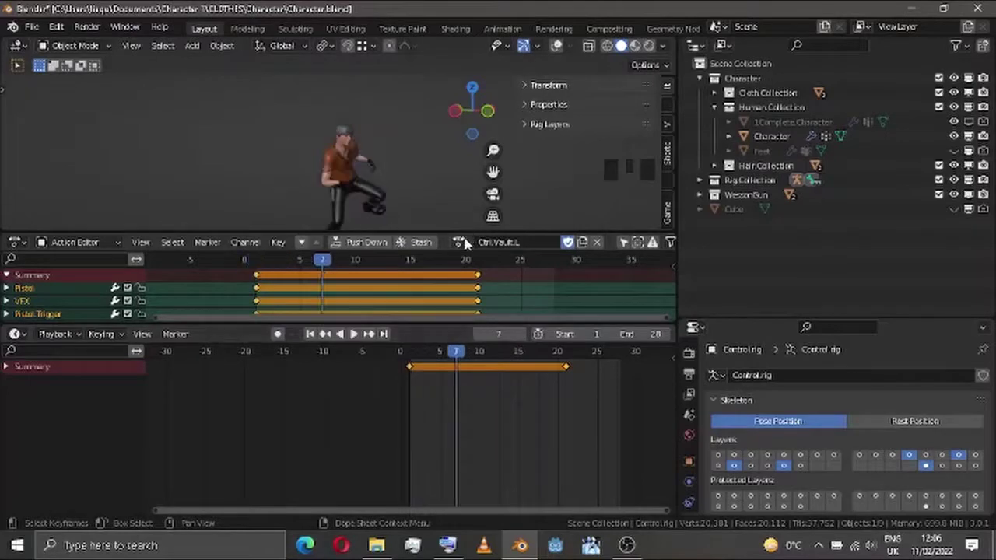
# - Make the box object visible in the scene from the Outliner
pyautogui.click(357, 331)
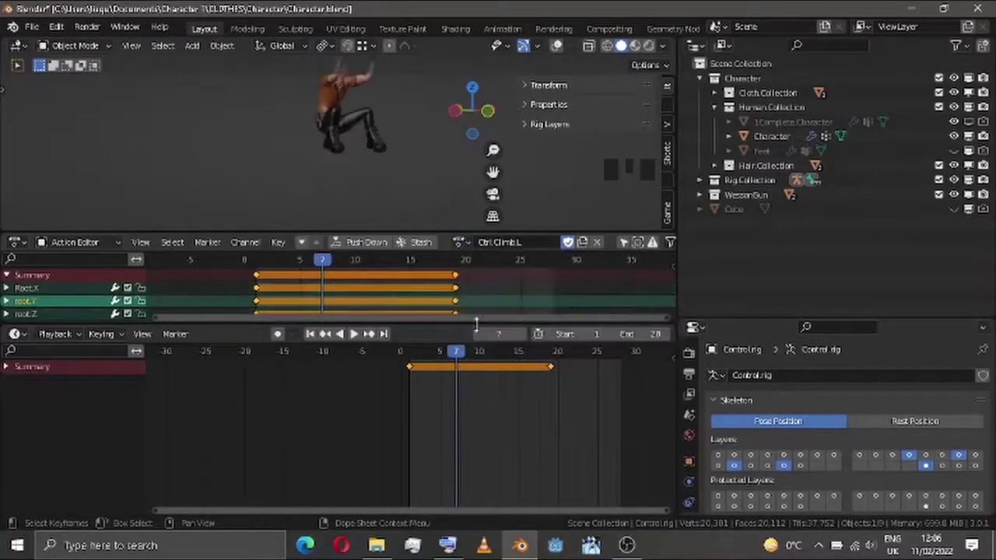
pyautogui.click(489, 117)
pyautogui.moveTo(357, 331); pyautogui.dragTo(357, 330)
pyautogui.click(355, 332)
pyautogui.scroll(3)
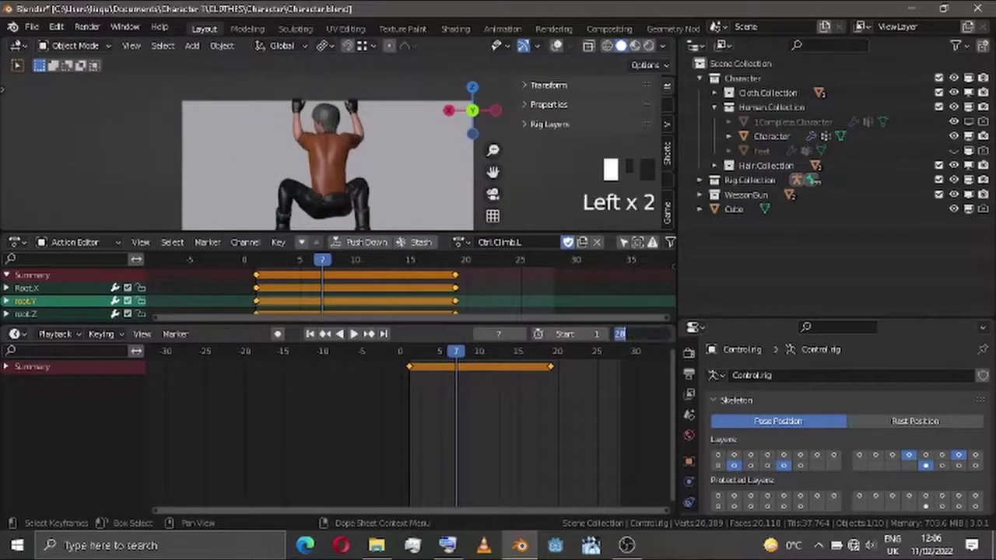
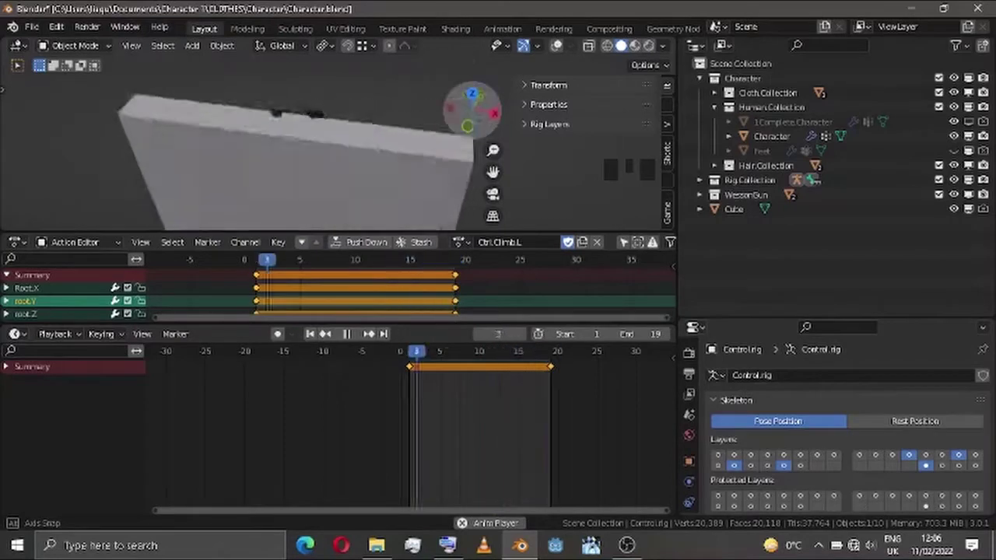
# - Assign the climbing action to the rig, orbit to see the box front-on and play it
pyautogui.click(495, 119)
pyautogui.click(468, 246)
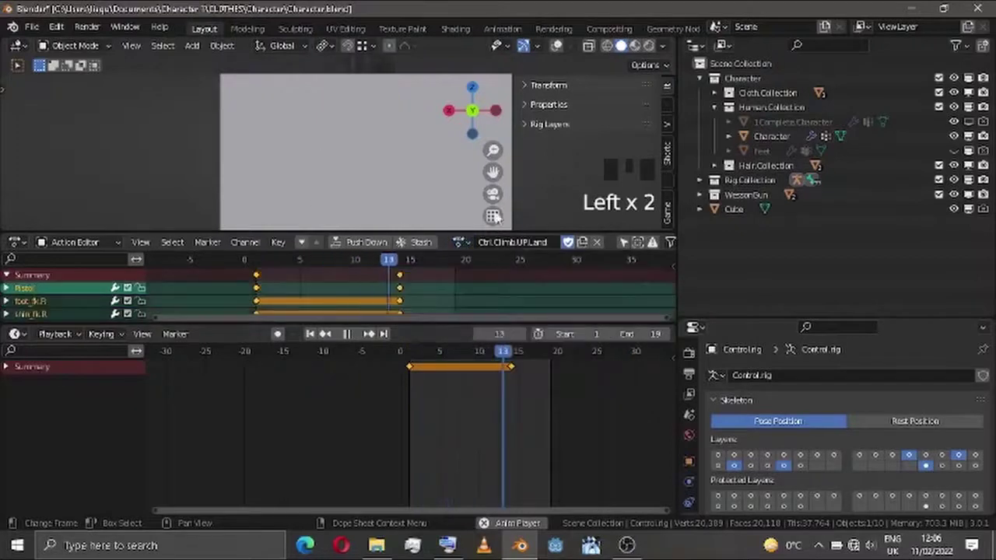
pyautogui.scroll(-3)
pyautogui.moveTo(495, 173); pyautogui.dragTo(478, 117)
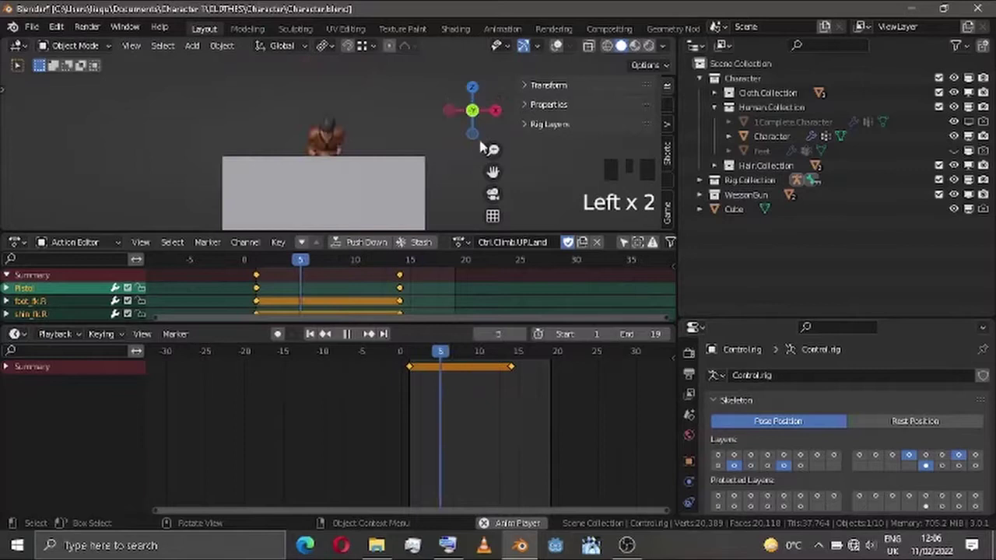
pyautogui.click(454, 110)
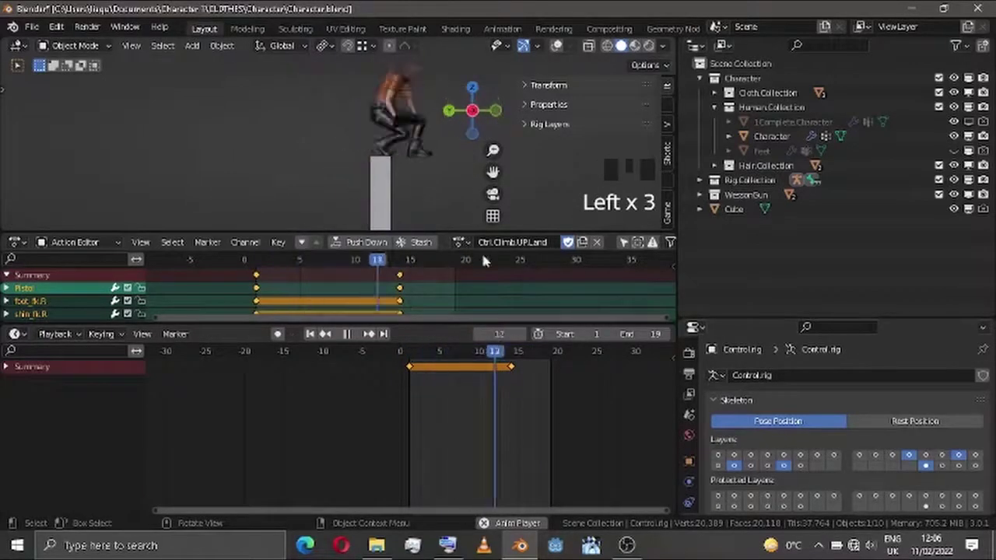
# - Play Ctrl.Climb.UP onto the box, then reopen the action list for another climb variant
pyautogui.click(466, 241)
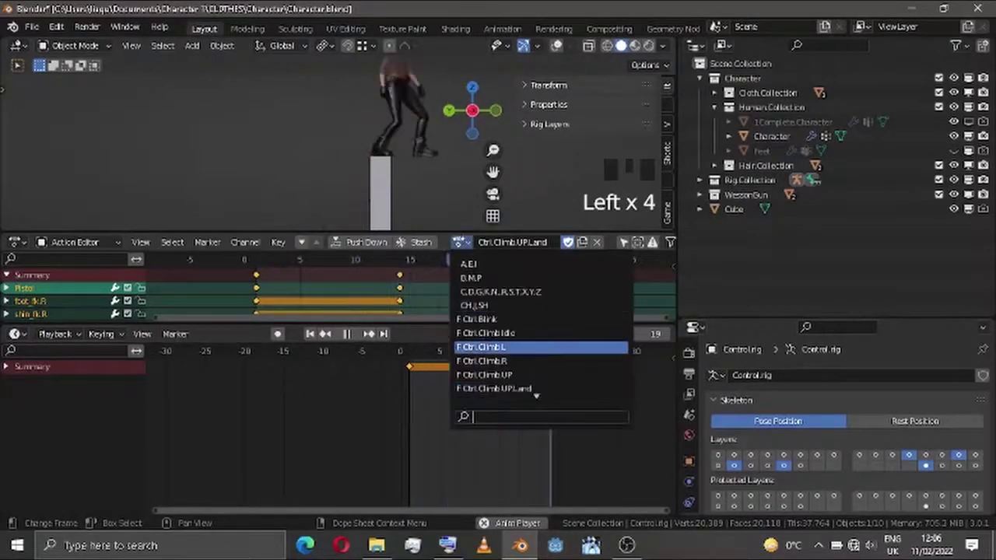
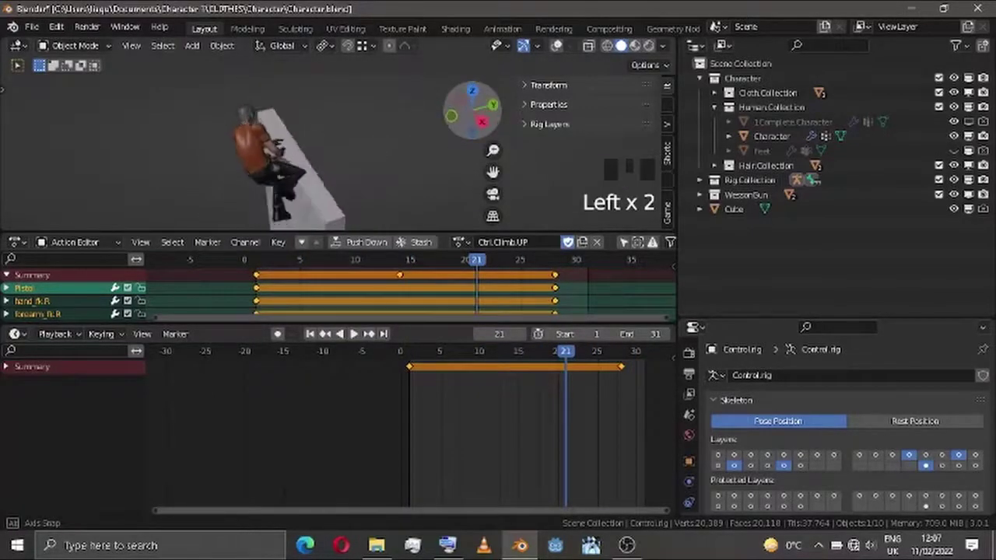
pyautogui.click(477, 114)
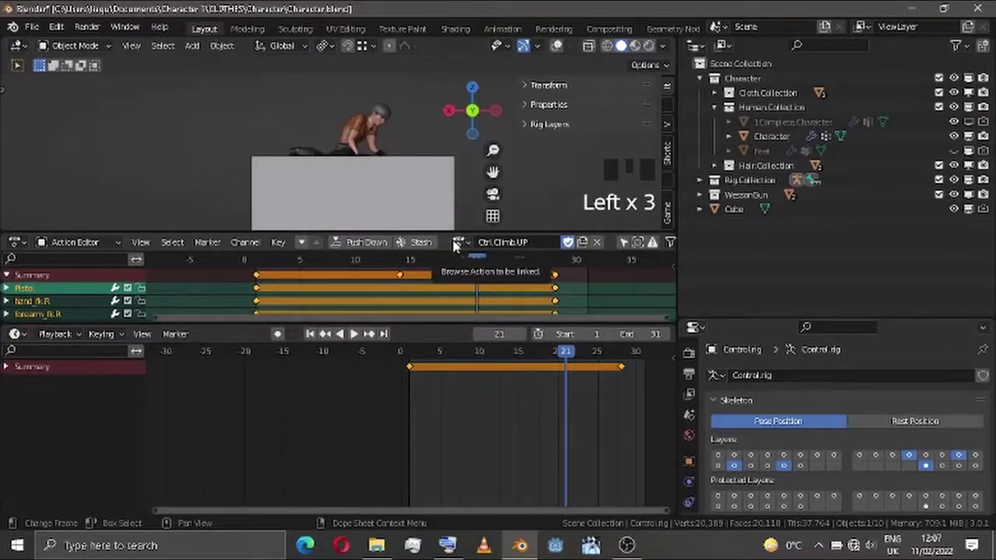
pyautogui.click(457, 236)
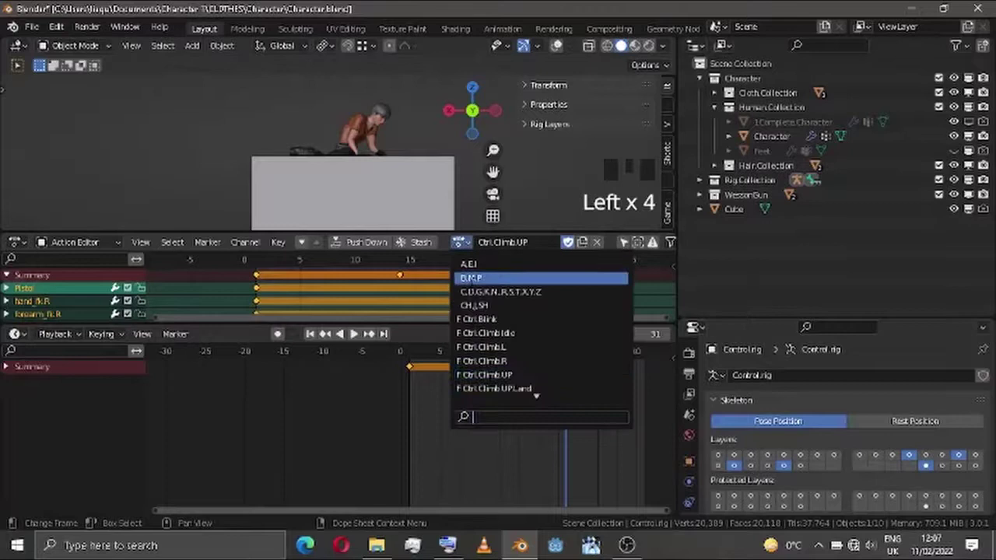